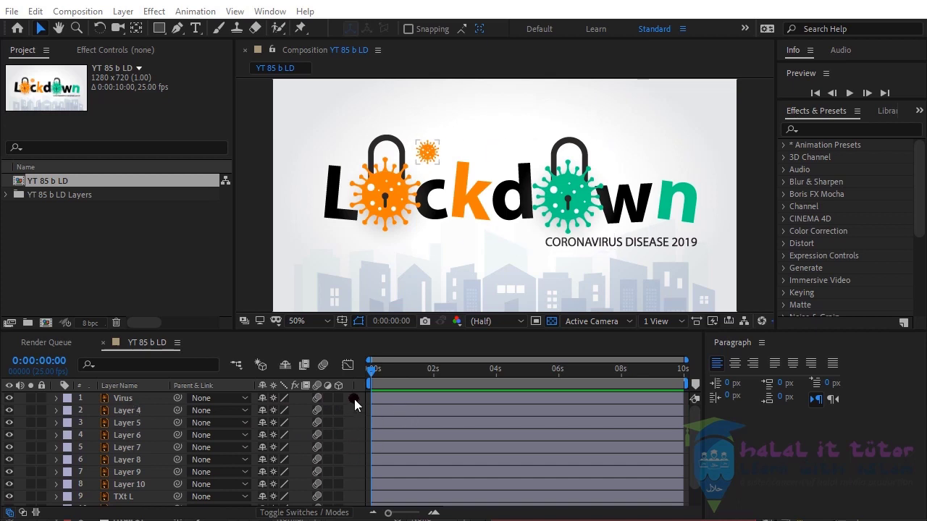
# Add a new Null Object layer at the top of the Lockdown composition.
pyautogui.rightClick(360, 404)
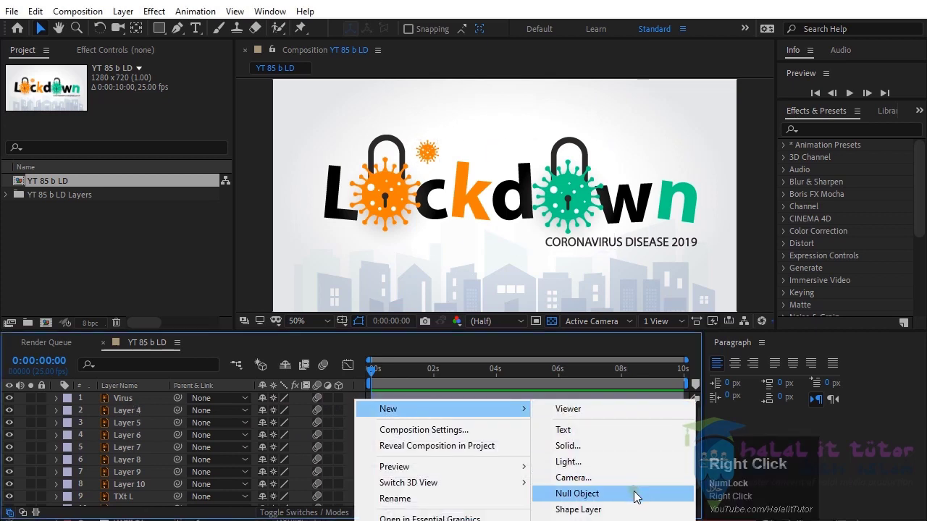
pyautogui.click(640, 497)
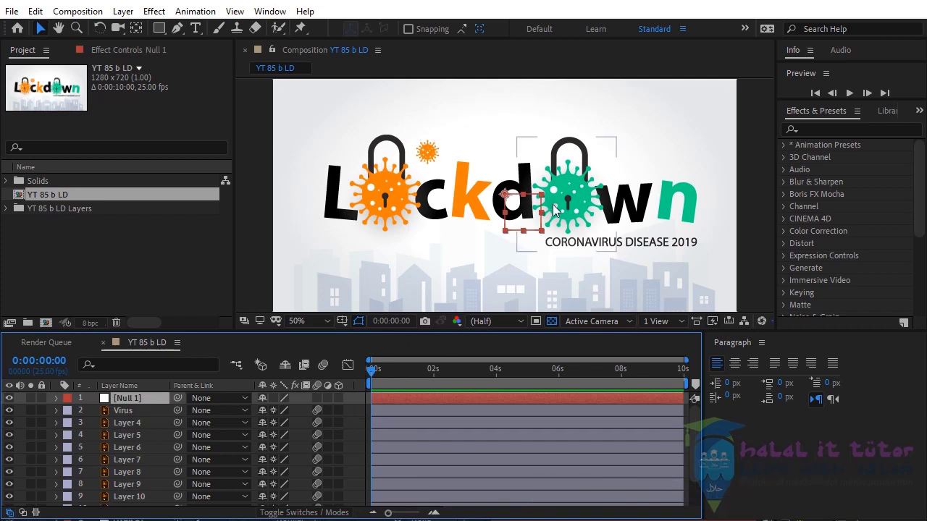
pyautogui.moveTo(527, 280); pyautogui.dragTo(527, 248)
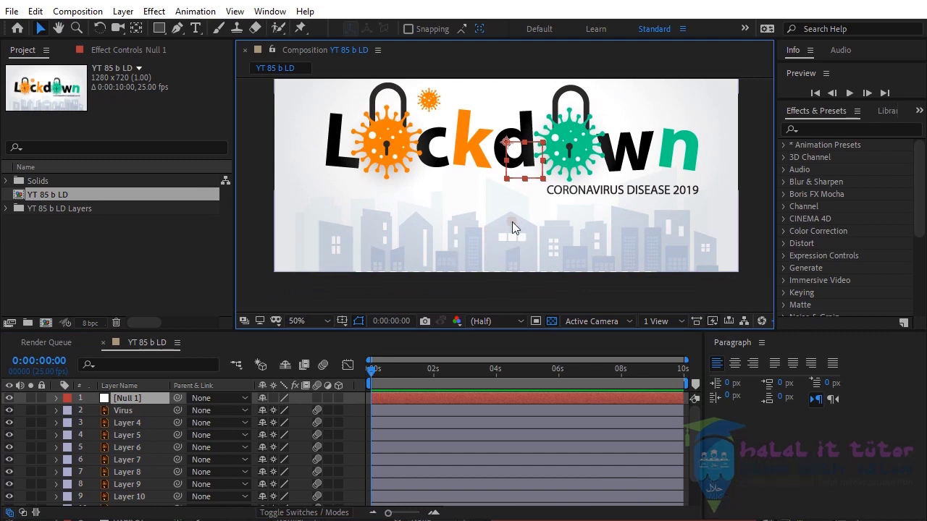
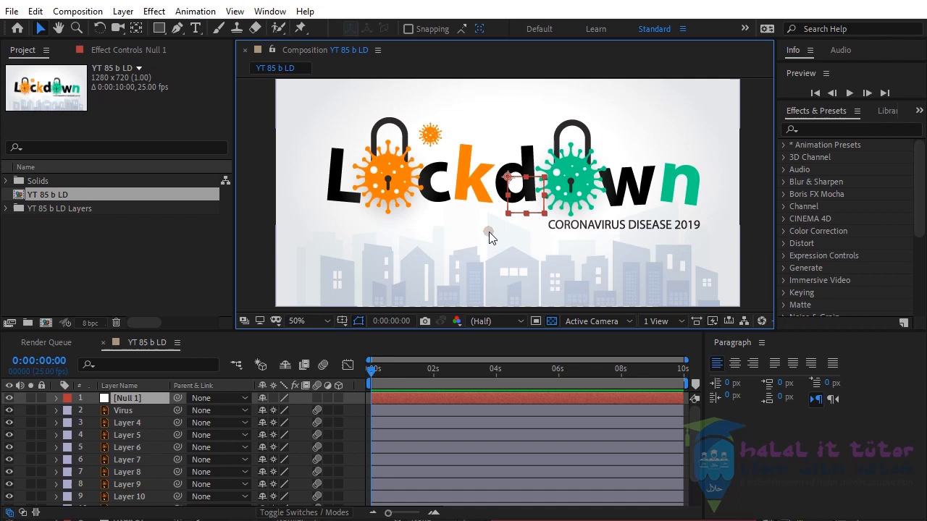
pyautogui.moveTo(568, 244); pyautogui.dragTo(325, 298)
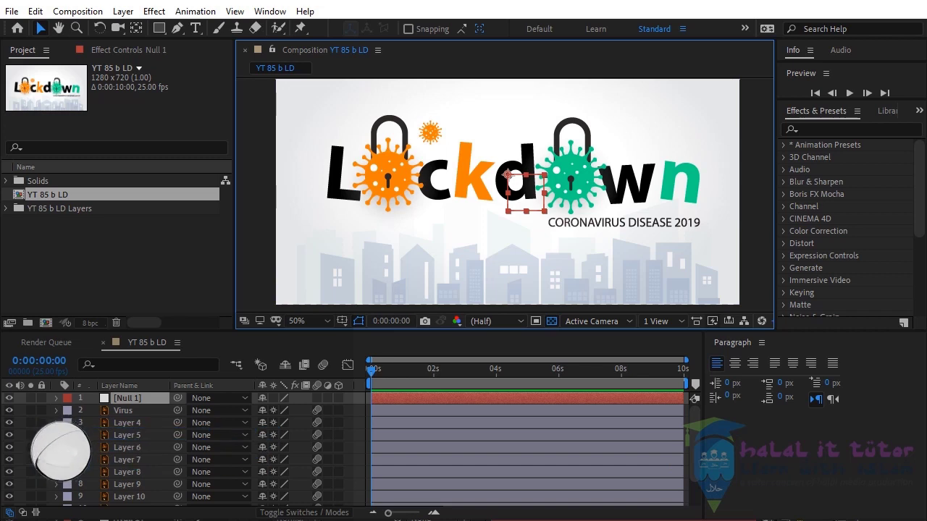
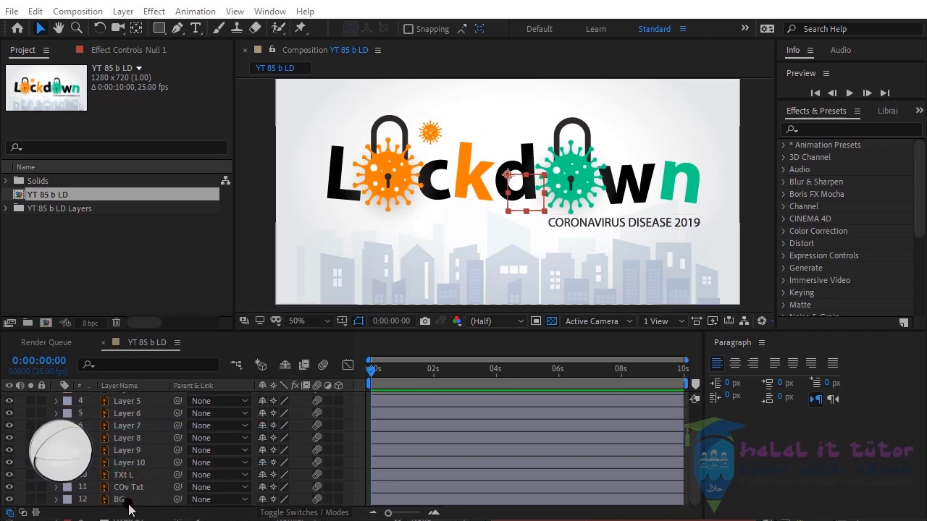
# Parent the BG background layer to Null 1.
pyautogui.click(125, 506)
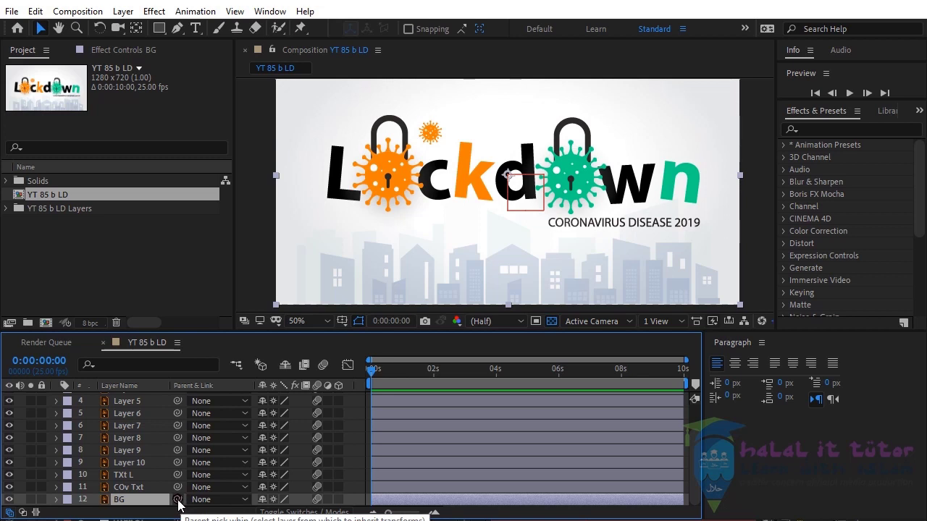
pyautogui.moveTo(181, 503); pyautogui.dragTo(176, 479)
pyautogui.scroll(-3)
pyautogui.scroll(3)
pyautogui.click(123, 400)
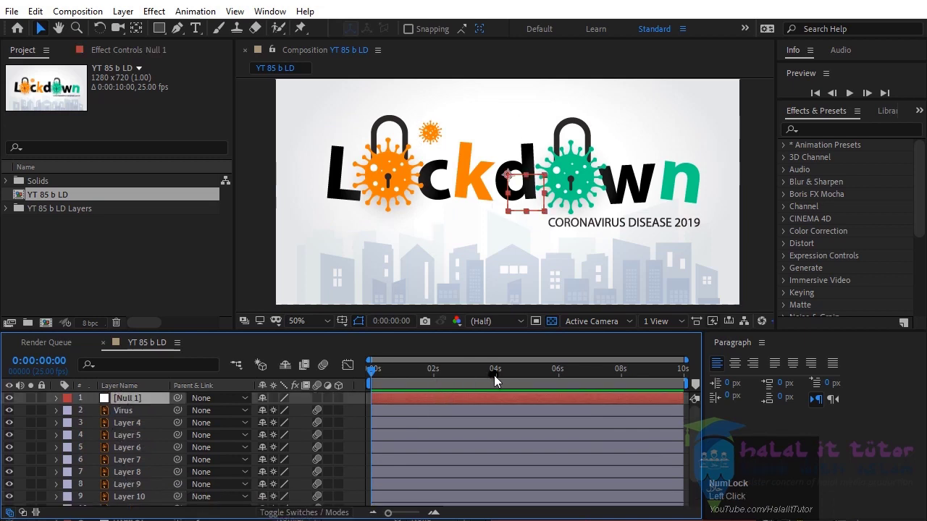
# Move the logo layers' in-points to about 3.6 seconds so the opening shows only the city.
pyautogui.click(469, 377)
pyautogui.click(337, 359)
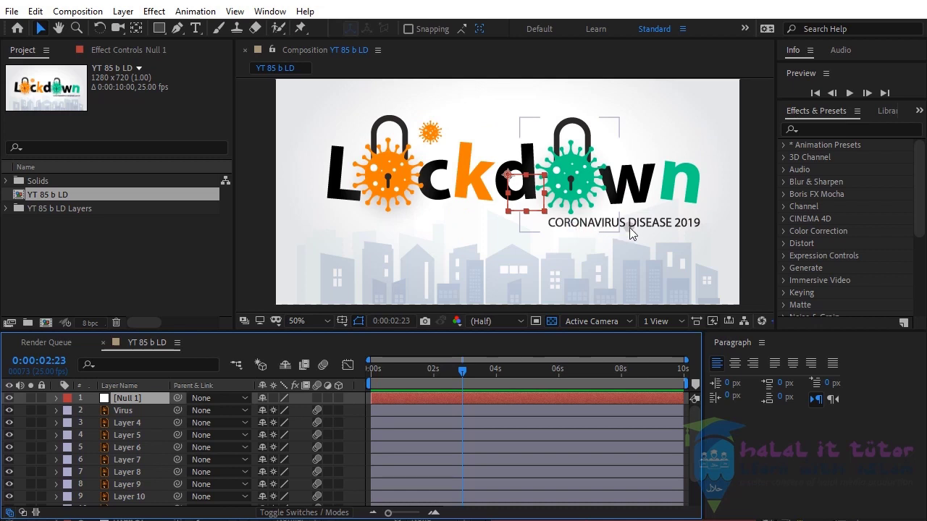
pyautogui.moveTo(469, 376); pyautogui.dragTo(124, 416)
pyautogui.scroll(-3)
pyautogui.click(134, 493)
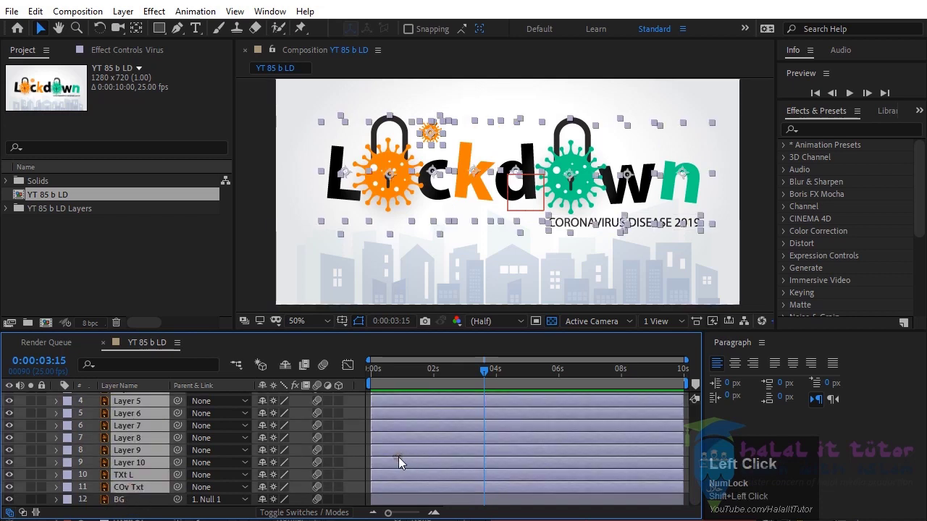
pyautogui.press('[')
pyautogui.scroll(3)
pyautogui.moveTo(425, 399); pyautogui.dragTo(412, 420)
pyautogui.scroll(-3)
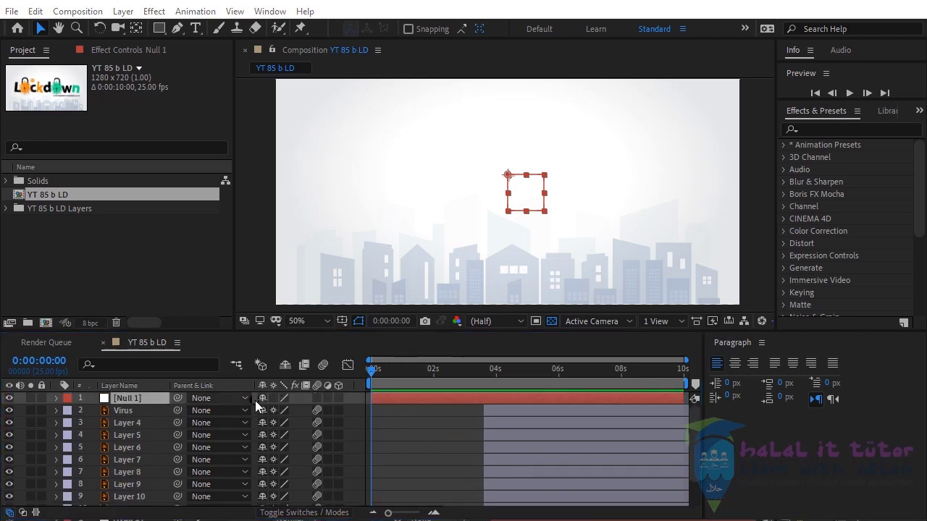
# Reveal Null 1's Position and Scale and key Scale at 0 seconds.
pyautogui.click(412, 419)
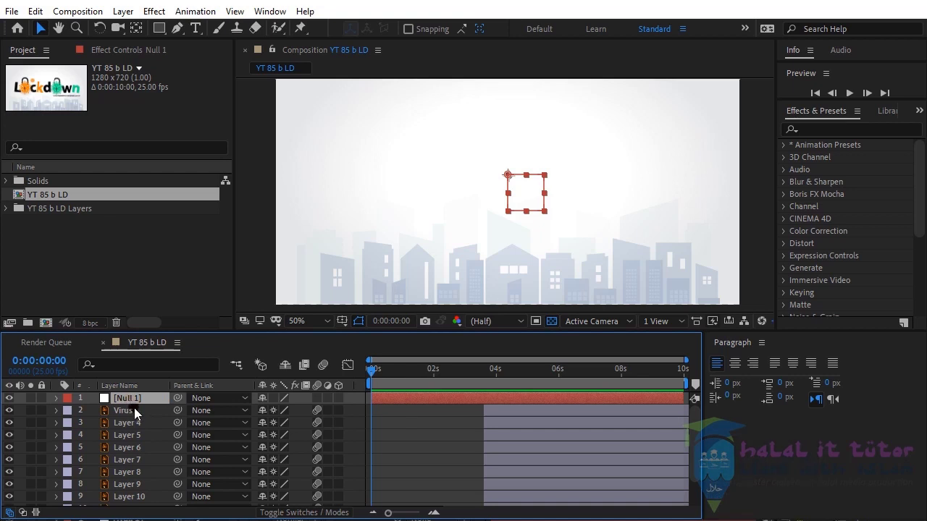
pyautogui.press('p')
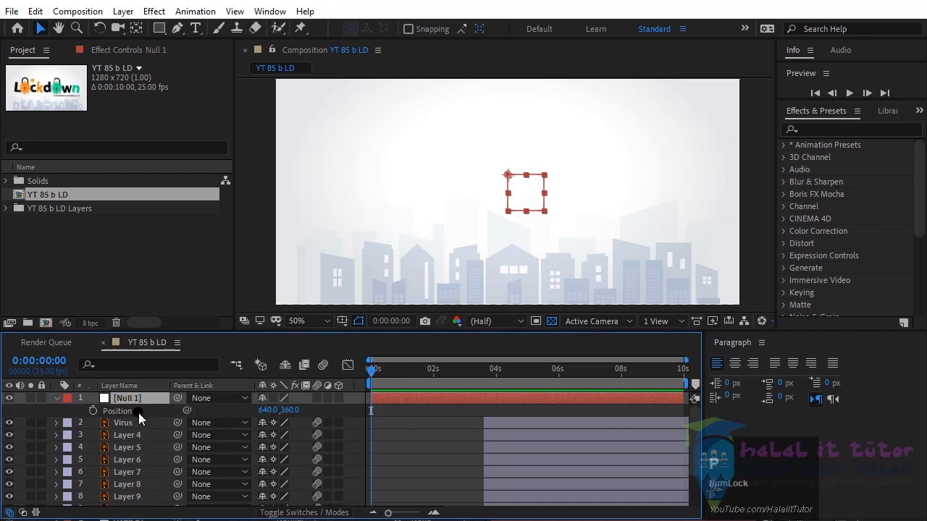
pyautogui.press('shift+s')
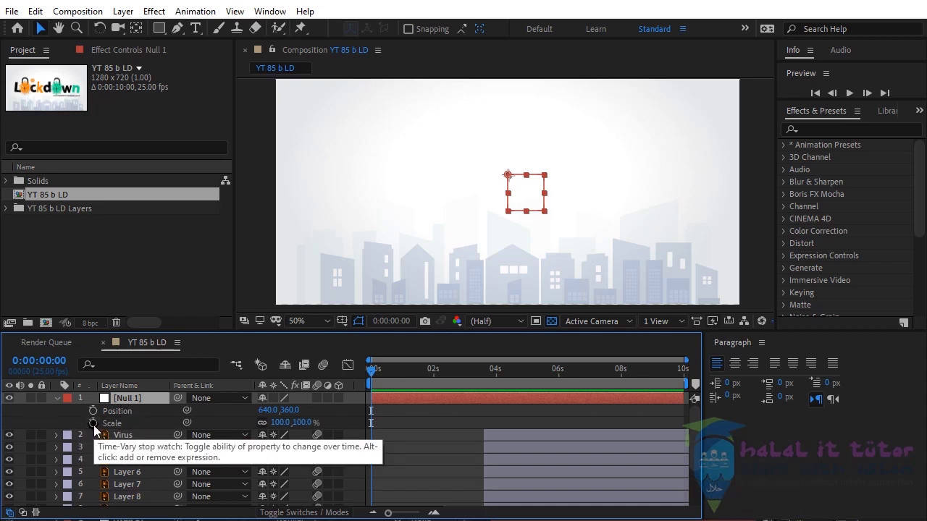
pyautogui.click(97, 429)
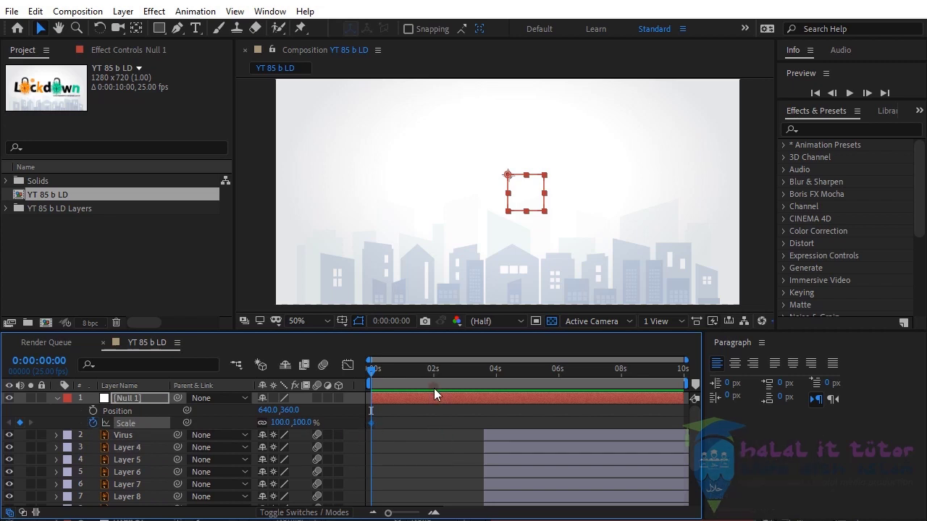
# At 2 seconds add a Scale keyframe and start keyframing Null 1's Position.
pyautogui.click(437, 381)
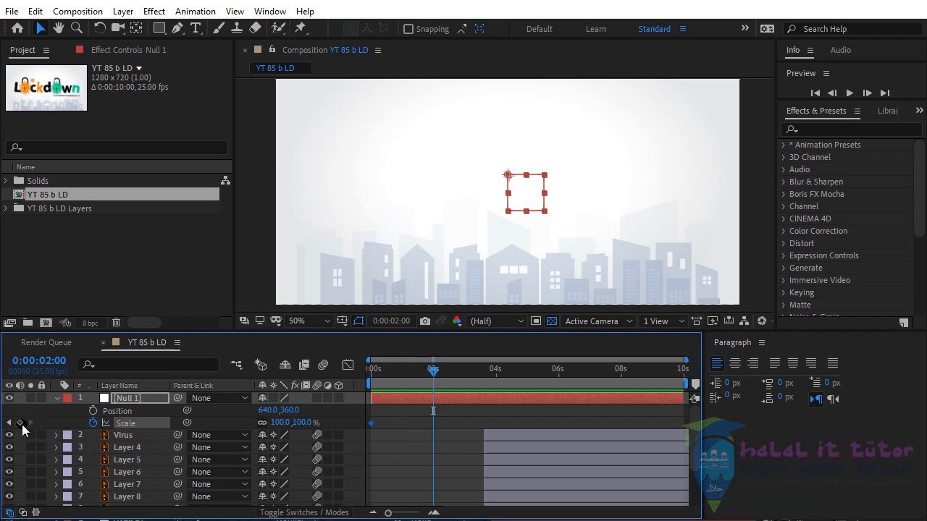
pyautogui.click(25, 428)
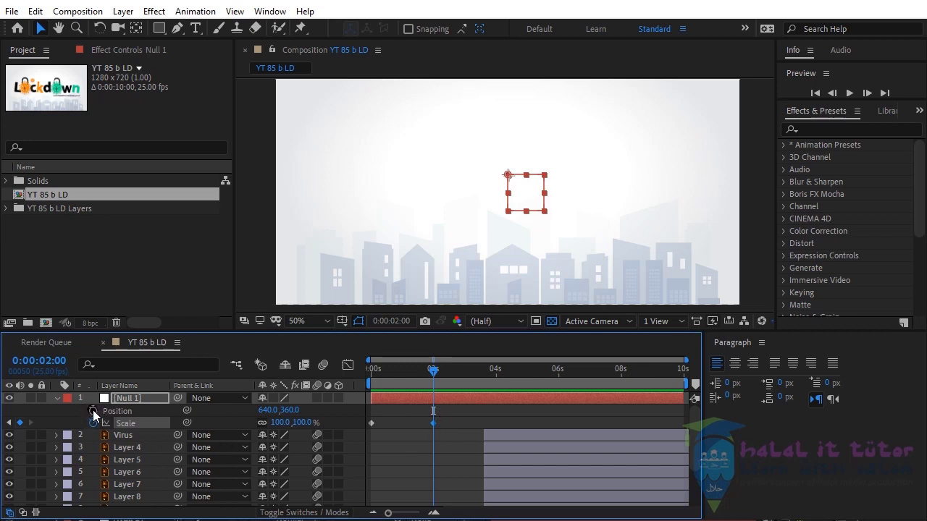
pyautogui.click(97, 414)
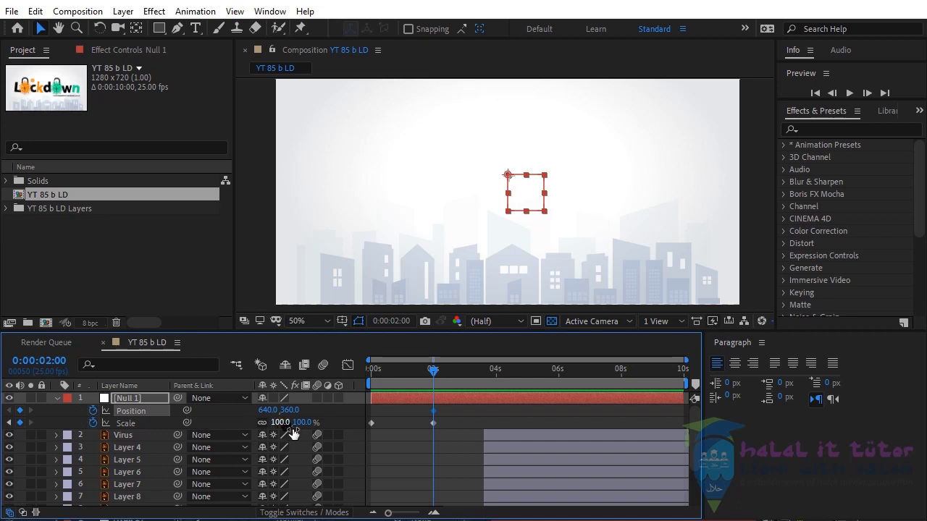
# Set Null 1's Scale to 290% at 0 seconds and zoom the viewer out to 25%.
pyautogui.moveTo(395, 372); pyautogui.dragTo(380, 432)
pyautogui.click(314, 440)
pyautogui.doubleClick(307, 423)
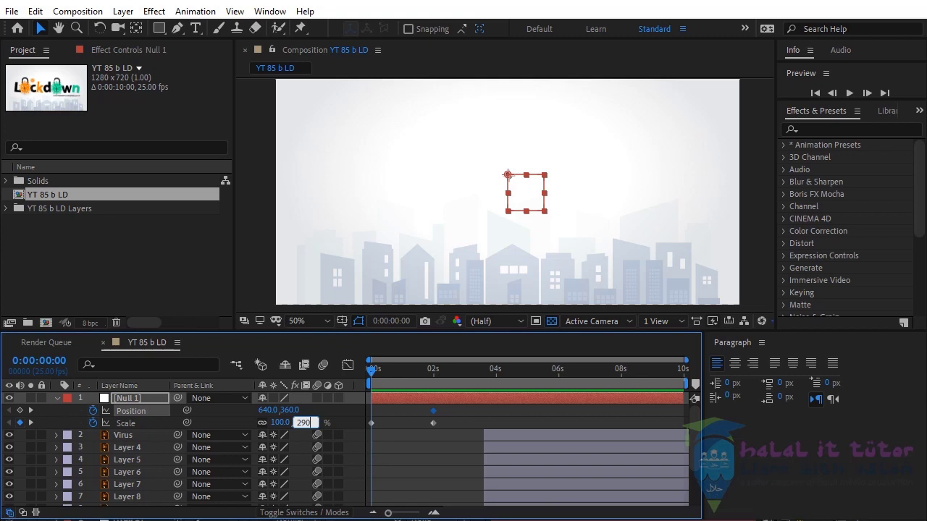
pyautogui.scroll(-3)
pyautogui.scroll(3)
pyautogui.click(148, 446)
pyautogui.click(37, 430)
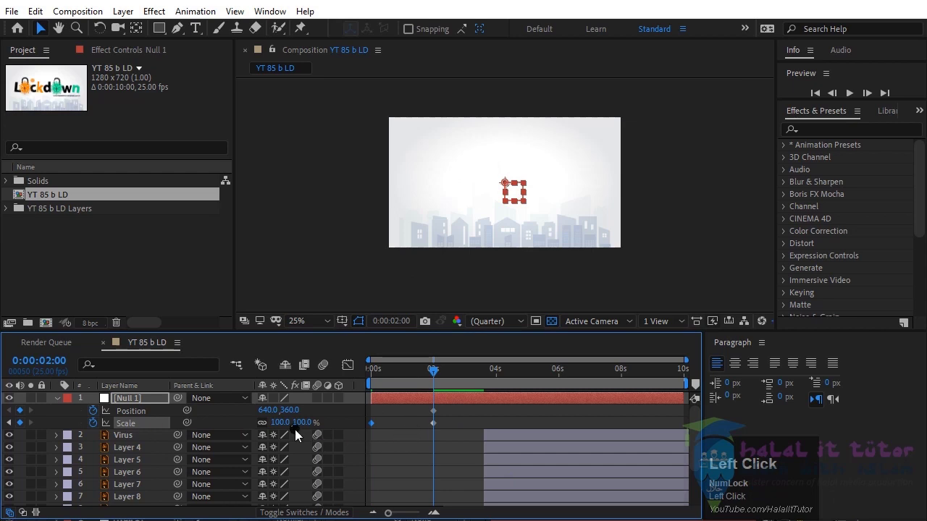
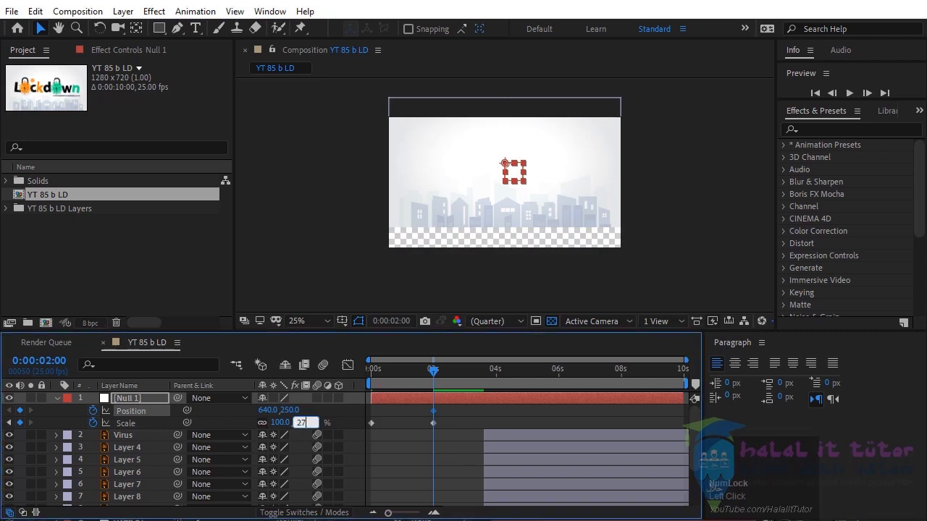
# At 2 seconds give Null 1 276% Scale and Position 640, −223, then set Scale 100% at 3 seconds.
pyautogui.press('ctrl+z')
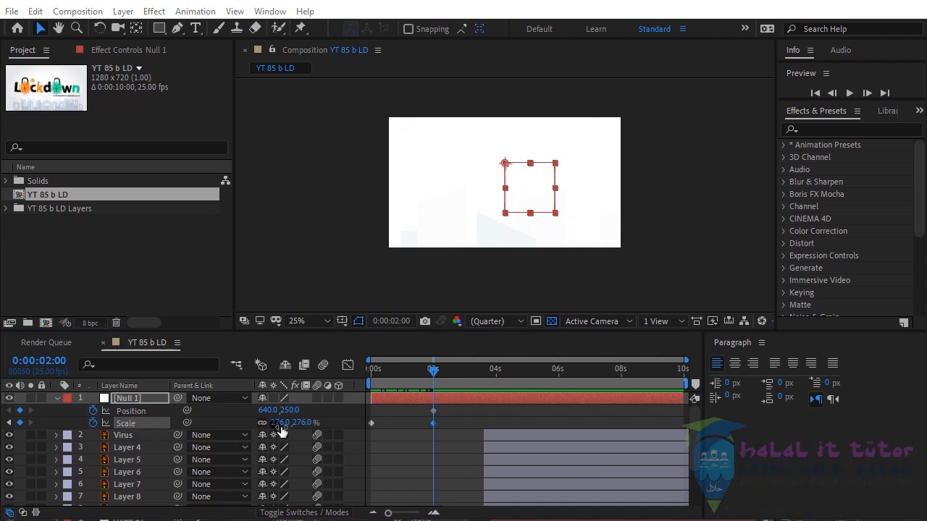
pyautogui.click(303, 421)
pyautogui.moveTo(304, 422); pyautogui.dragTo(35, 425)
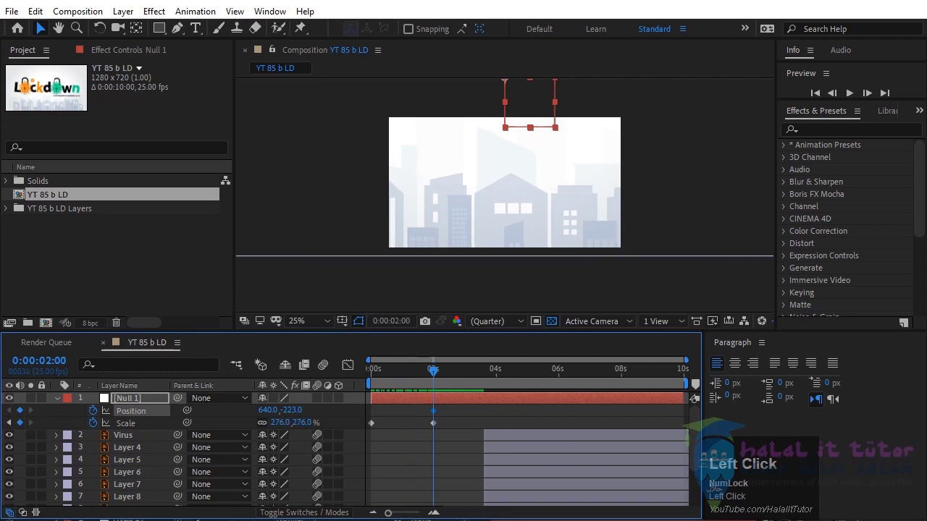
pyautogui.moveTo(466, 377); pyautogui.dragTo(311, 434)
pyautogui.click(311, 434)
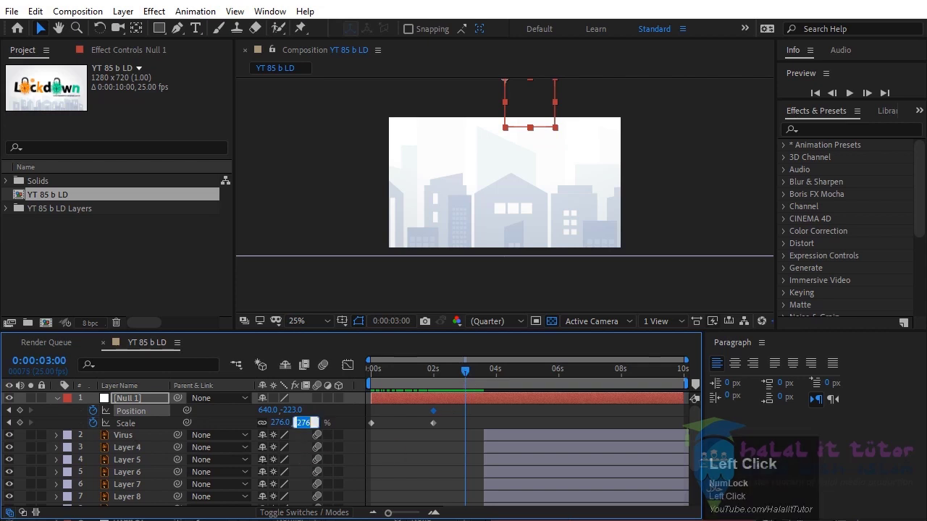
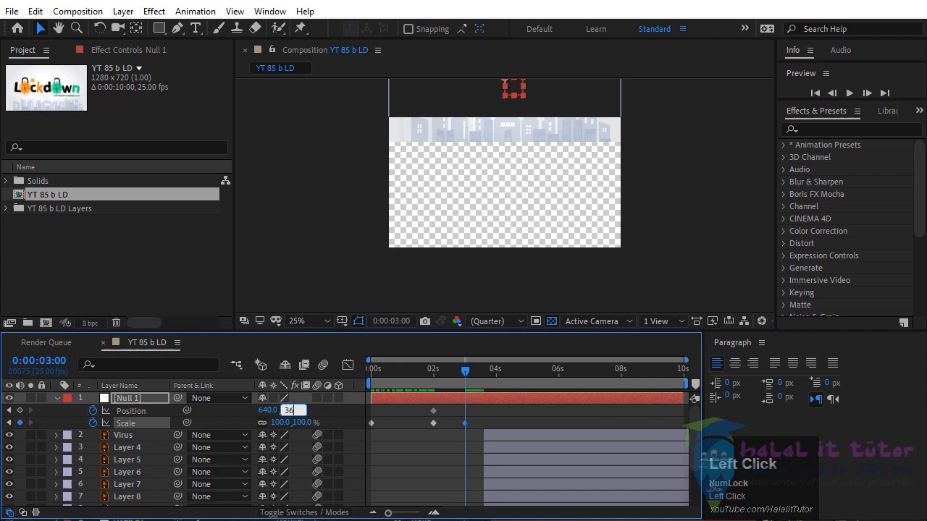
# Stop the preview and move to about 4 seconds where the whole Lockdown logo shows.
pyautogui.moveTo(306, 373); pyautogui.dragTo(854, 97)
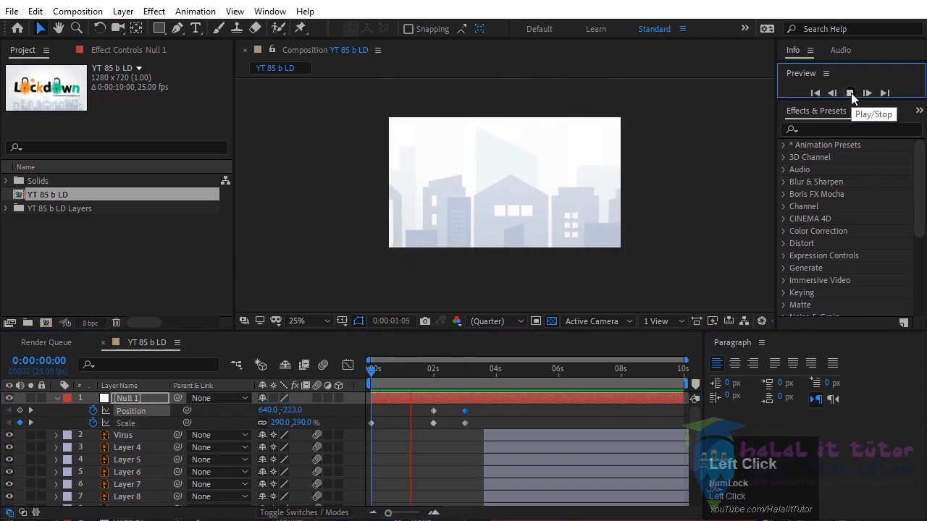
pyautogui.moveTo(854, 97); pyautogui.dragTo(497, 493)
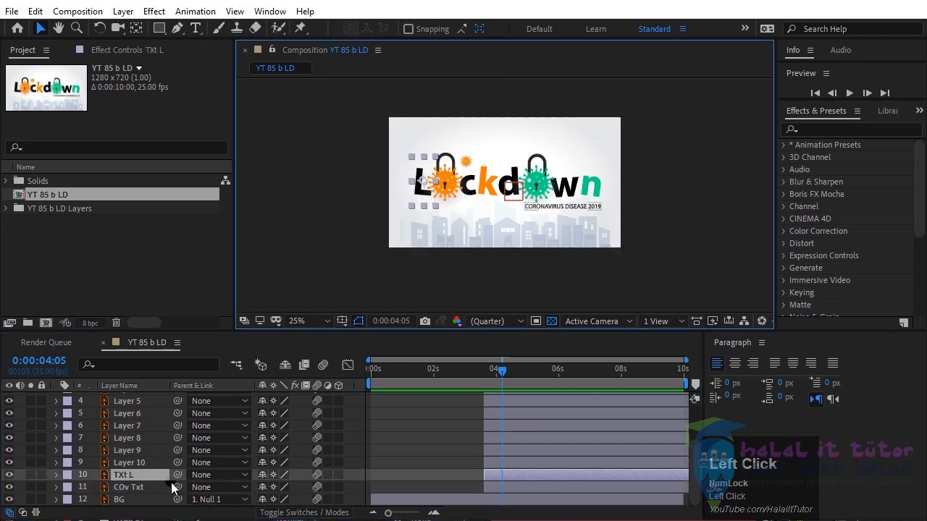
# Add a wiggle(2,8) expression to the TXt L layer's Position.
pyautogui.moveTo(473, 219); pyautogui.dragTo(689, 231)
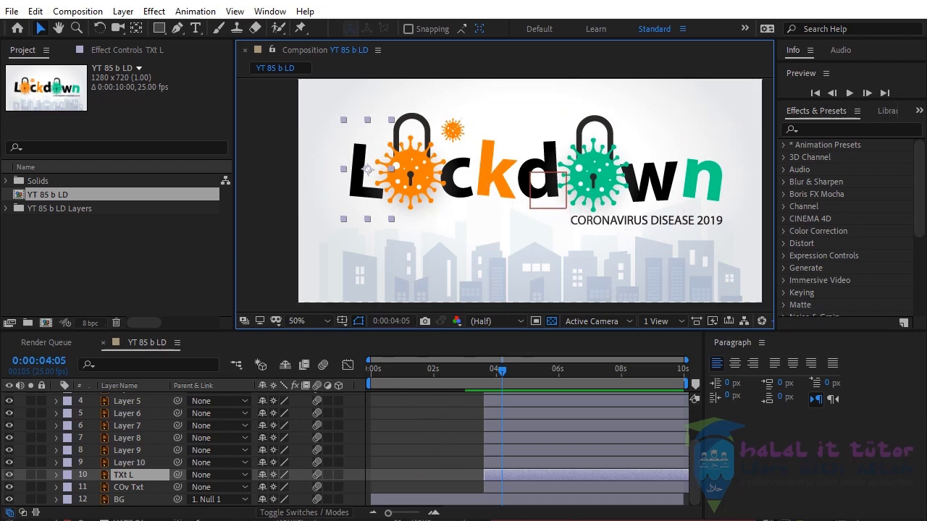
pyautogui.doubleClick(527, 467)
pyautogui.press('p')
pyautogui.scroll(-3)
pyautogui.click(99, 482)
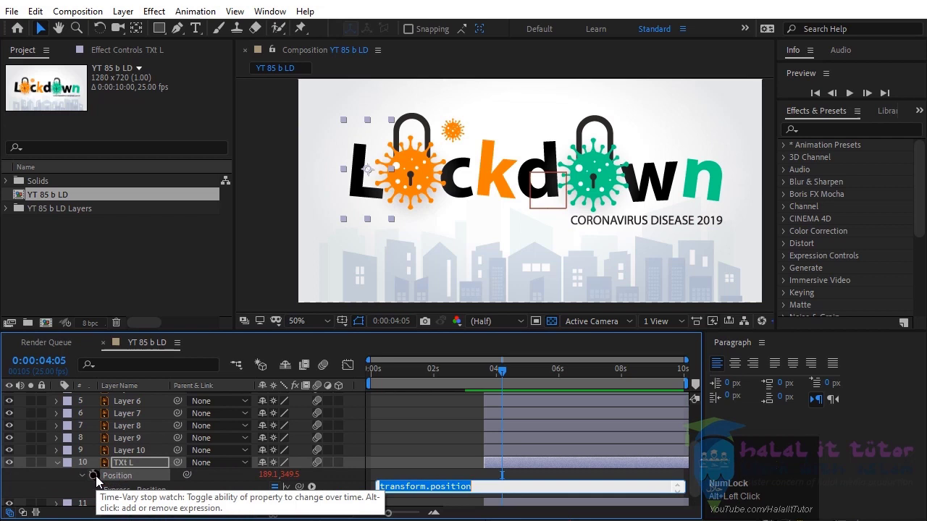
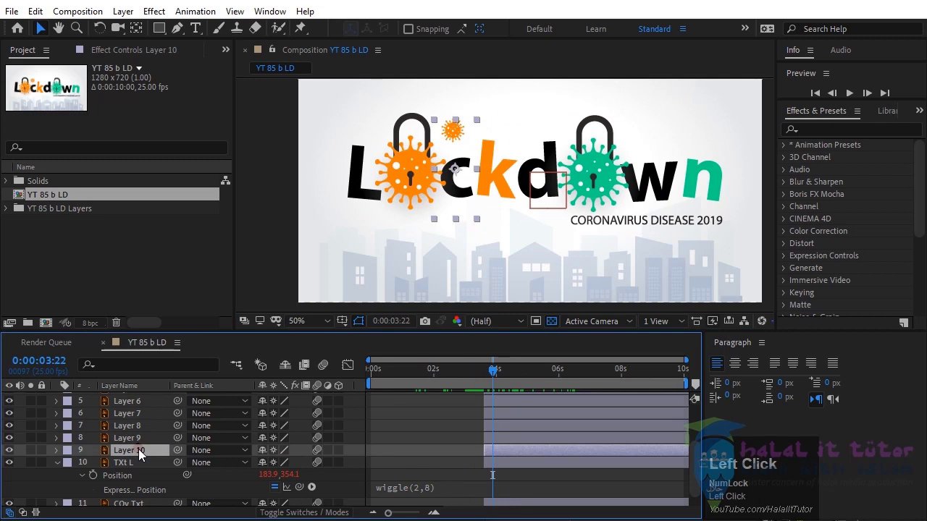
# Paste the wiggle(2,8) Position expression onto Layer 10 and Layer 9.
pyautogui.press('p')
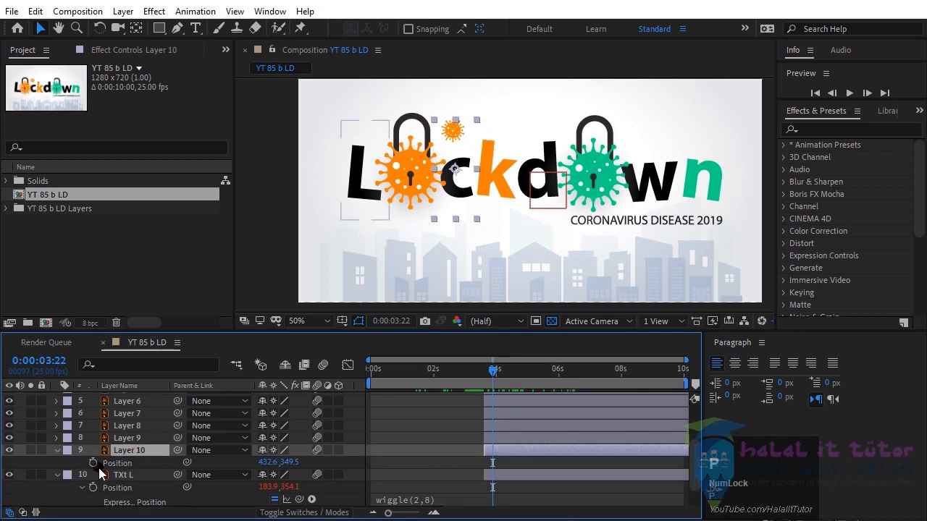
pyautogui.click(96, 468)
pyautogui.press('ctrl+v')
pyautogui.click(132, 444)
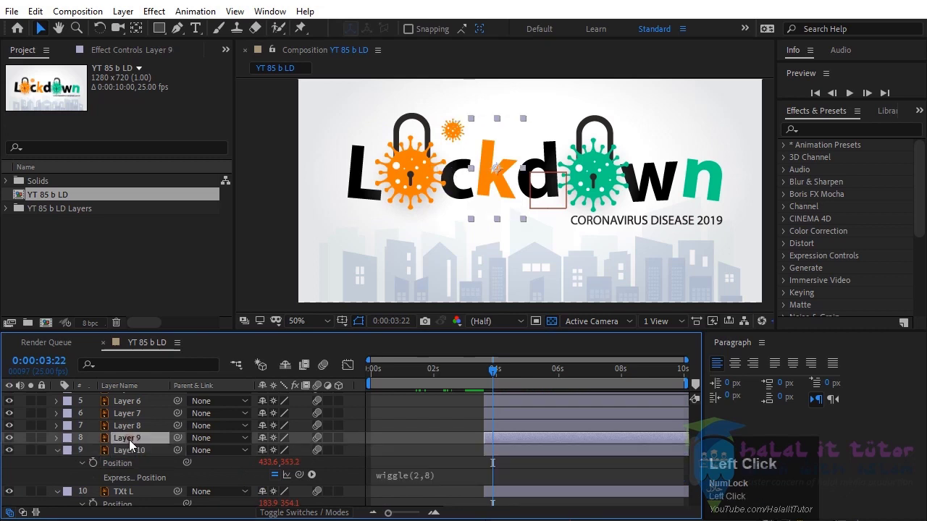
pyautogui.press('p')
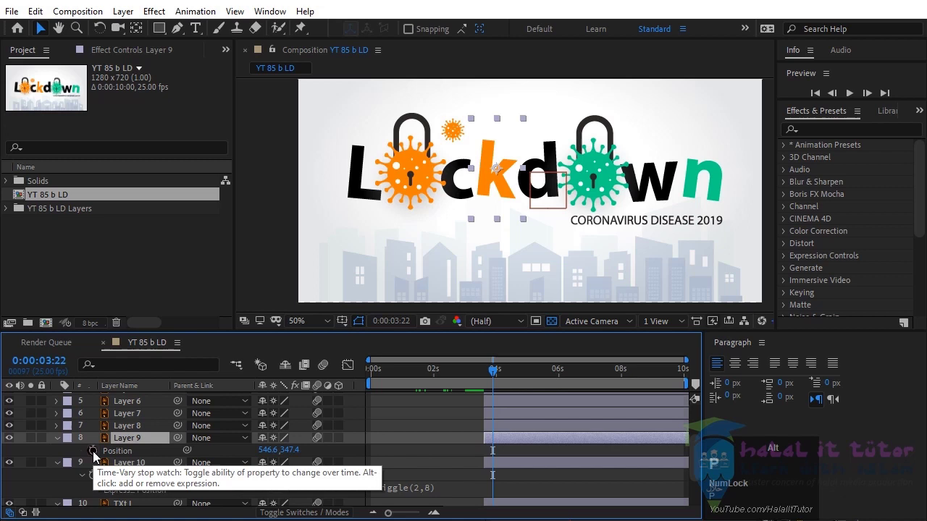
pyautogui.click(97, 455)
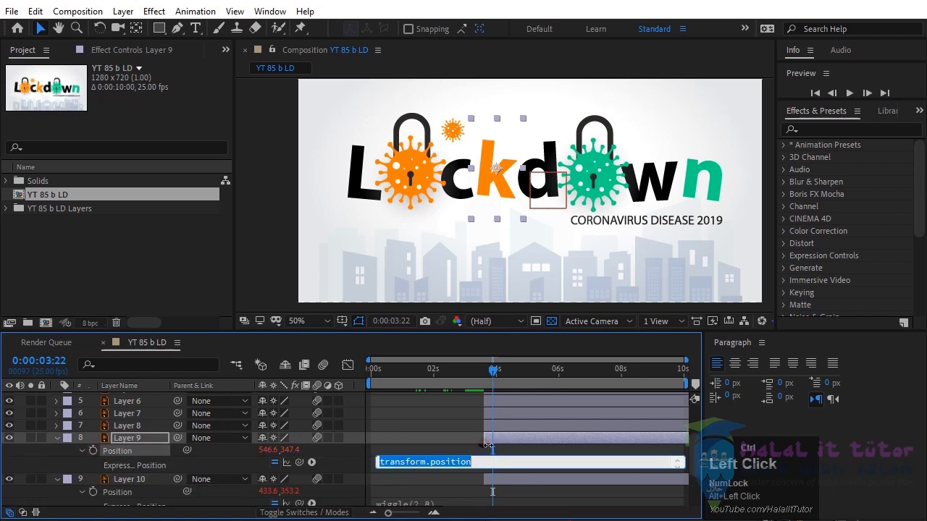
pyautogui.press('ctrl+v')
pyautogui.click(151, 443)
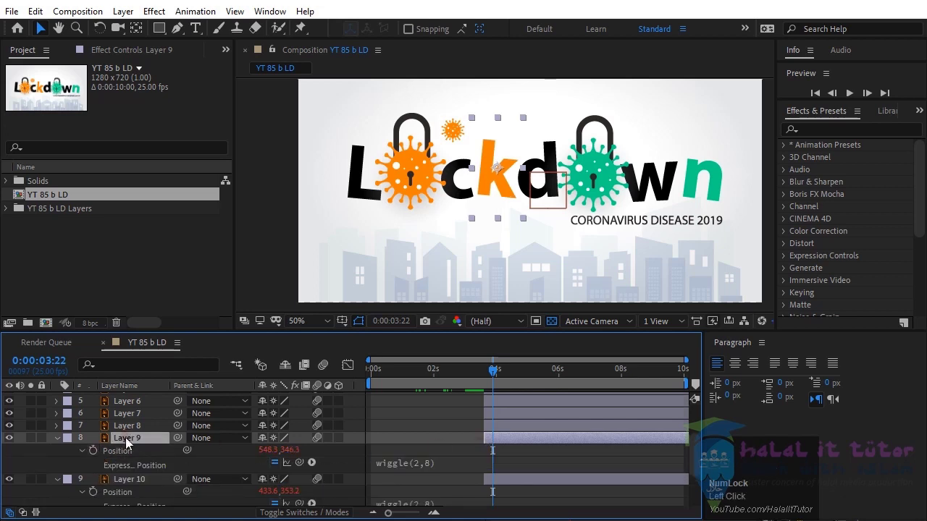
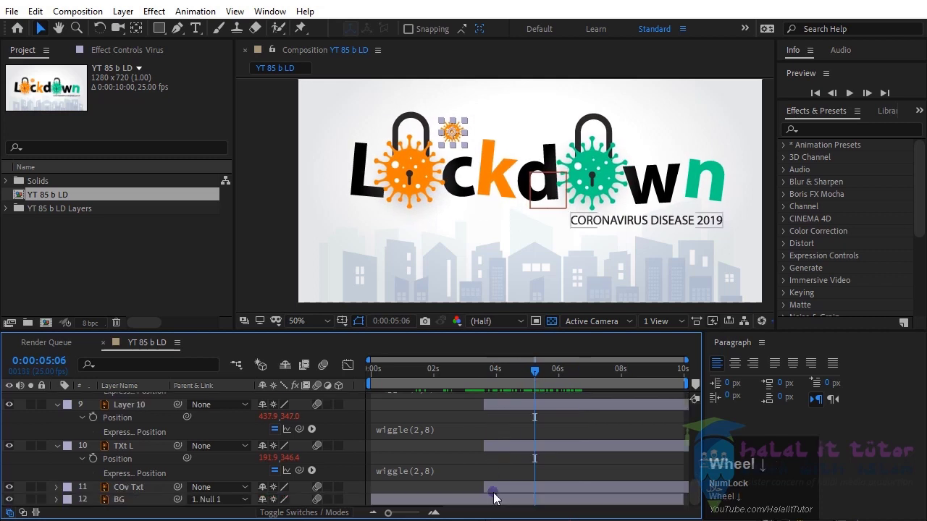
# Give TXt L Position keyframes at 3:15 and 4:00 so the L drops in from above.
pyautogui.click(503, 493)
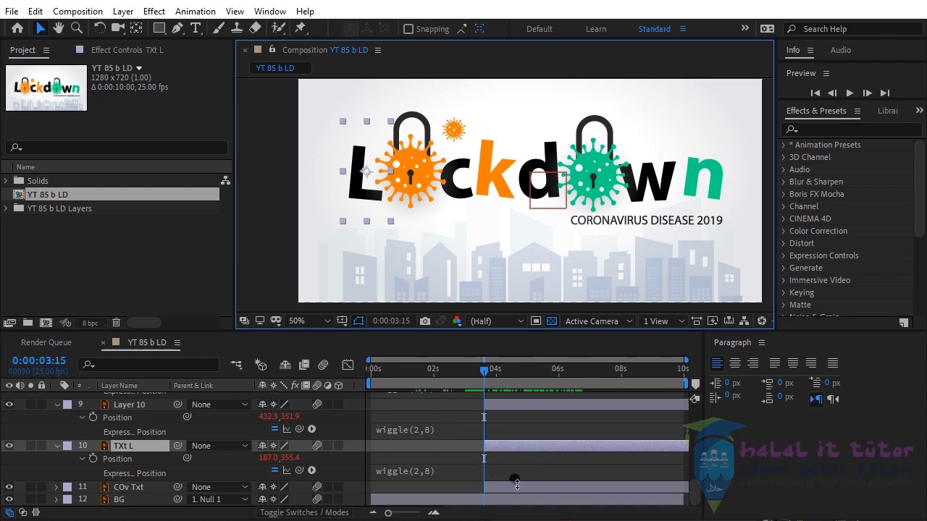
pyautogui.press('p')
pyautogui.write('pp')
pyautogui.scroll(-3)
pyautogui.click(97, 480)
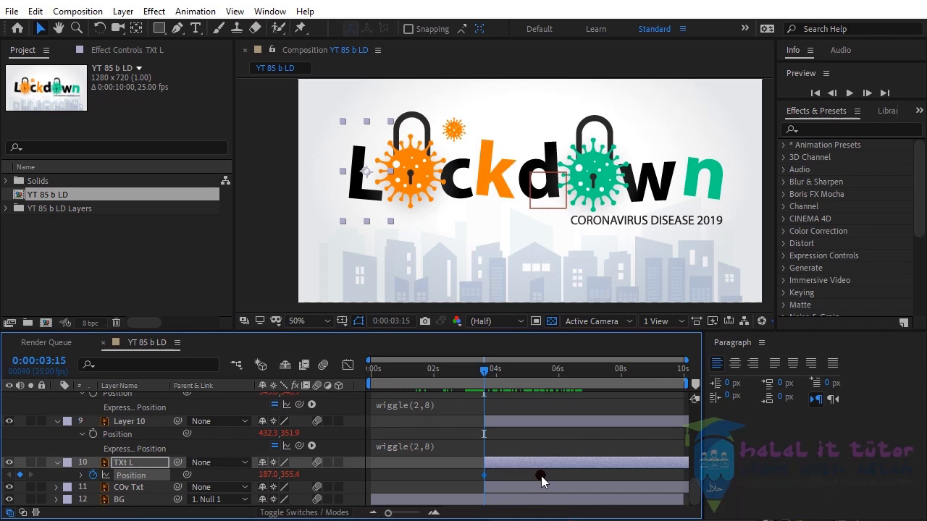
pyautogui.press('shift+Num_Lock')
pyautogui.click(544, 480)
pyautogui.press('shift+Page_Down')
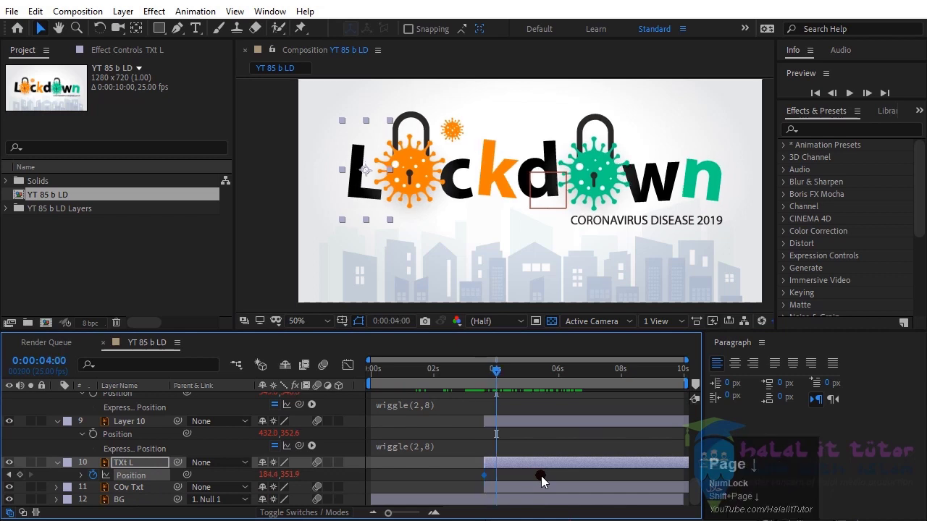
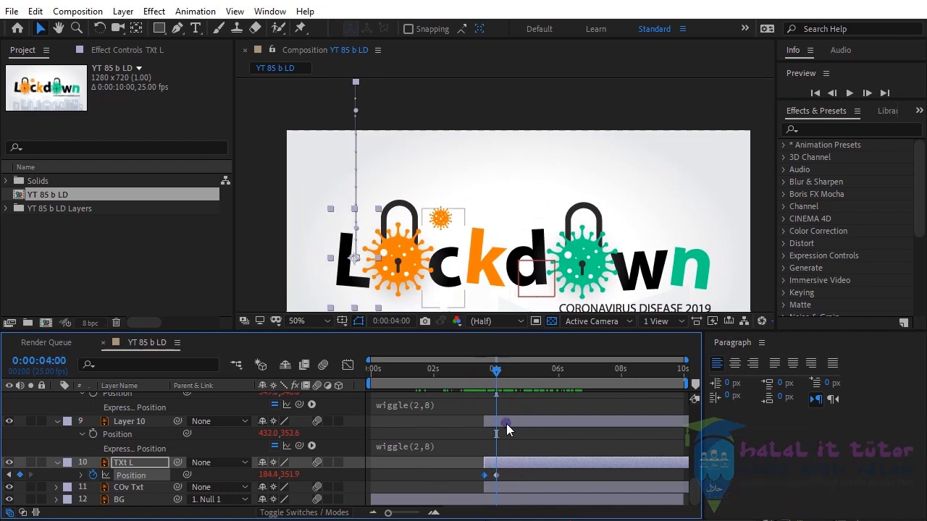
# Give Layer 10 Position keyframes at 4:00 and 4:10.
pyautogui.click(509, 428)
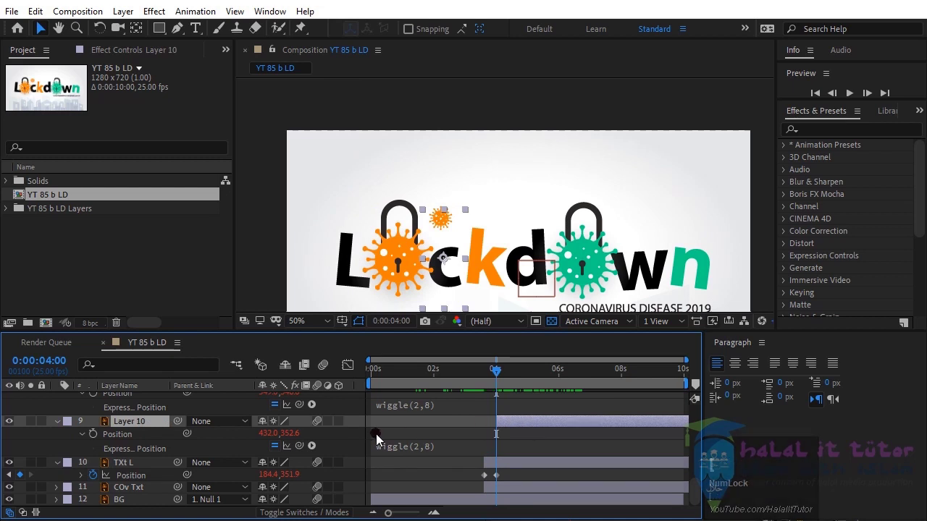
pyautogui.click(98, 440)
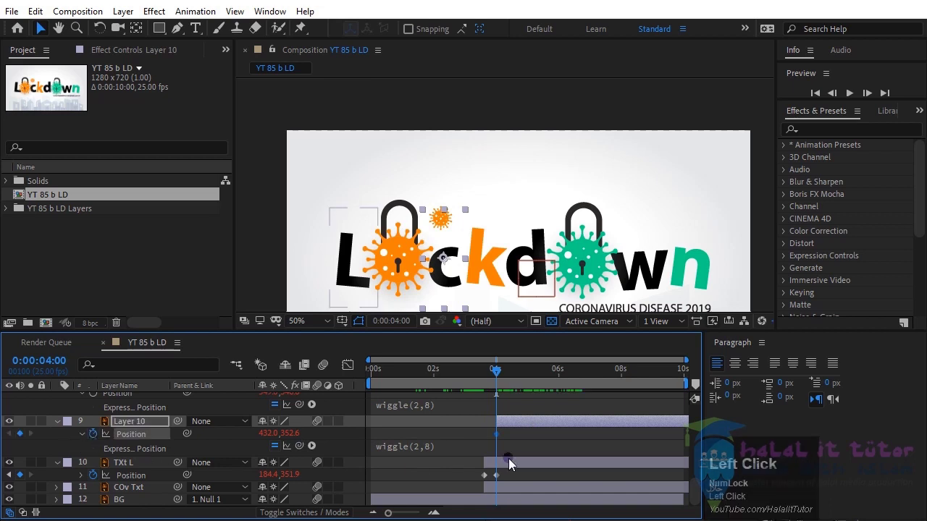
pyautogui.press('Page_Down')
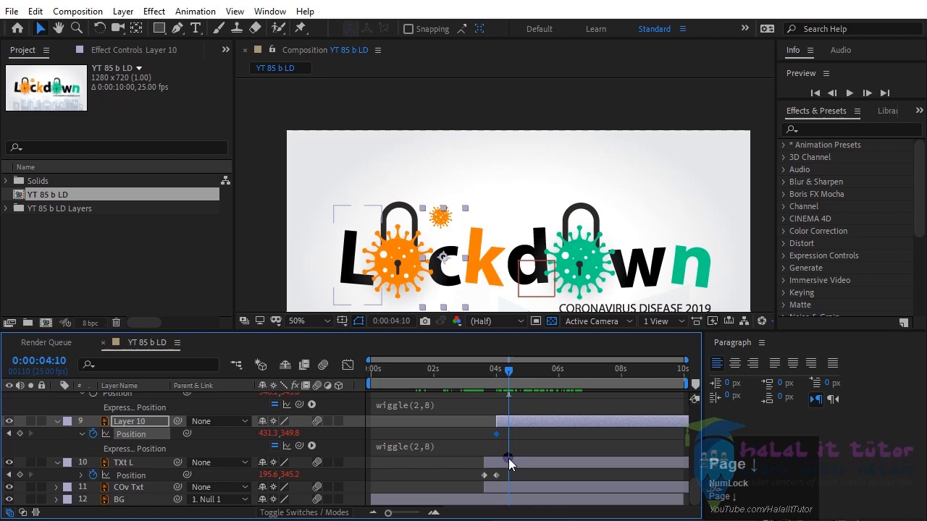
pyautogui.click(23, 439)
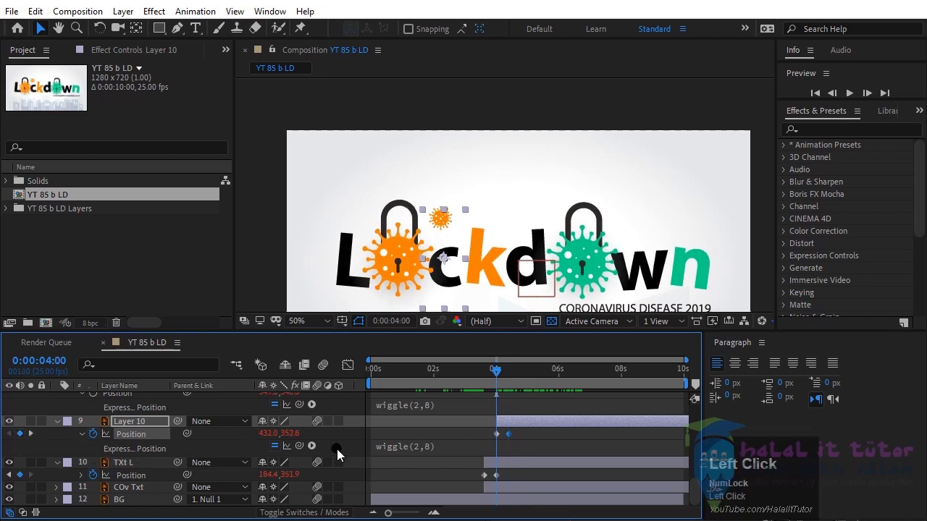
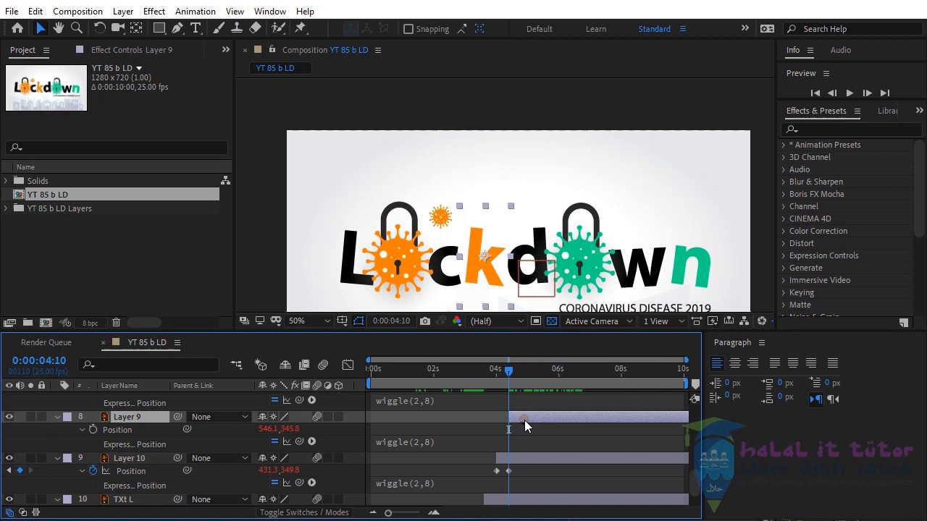
# Key Layer 9's Position at 4:10 and 4:20, starting the k high above the word.
pyautogui.click(97, 435)
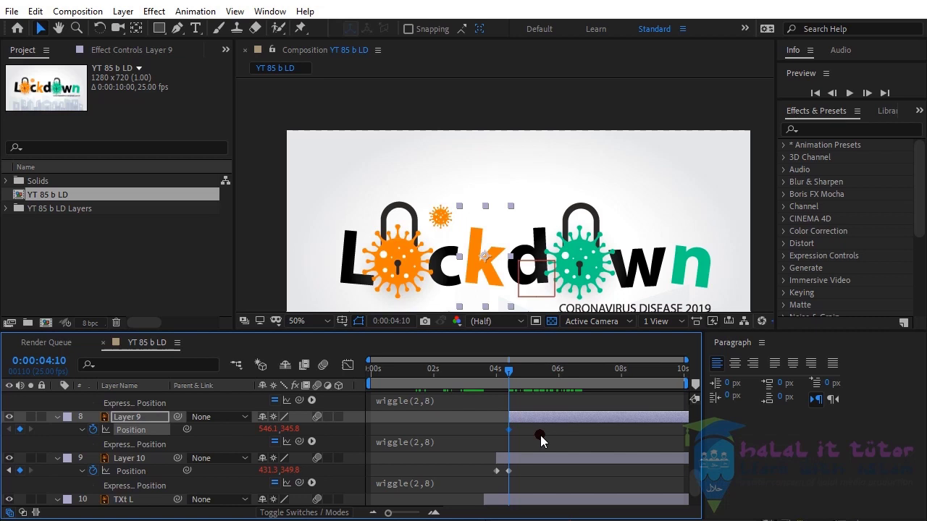
pyautogui.click(546, 440)
pyautogui.press('Page_Down')
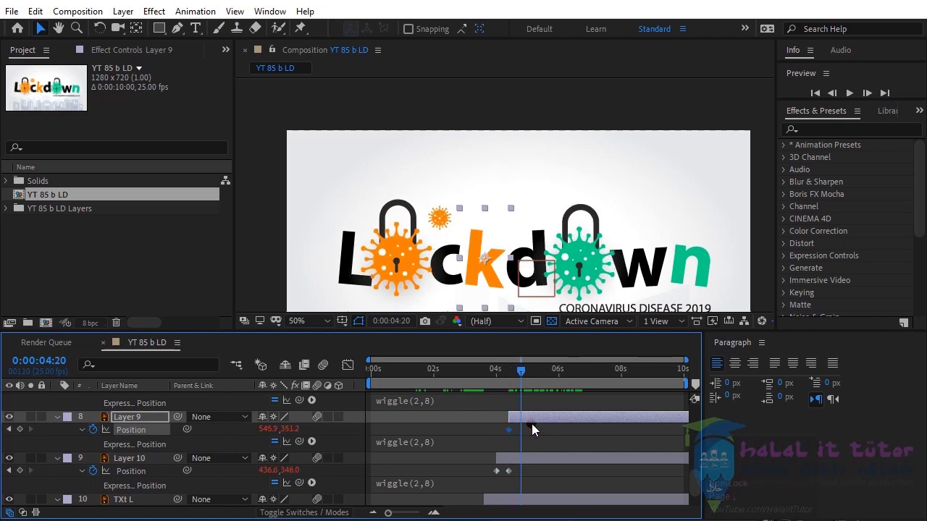
pyautogui.moveTo(25, 433); pyautogui.dragTo(510, 379)
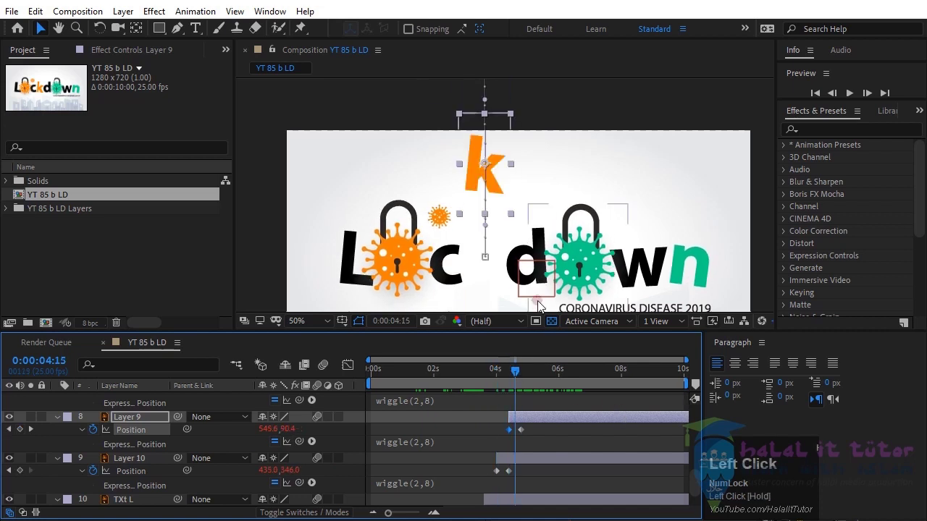
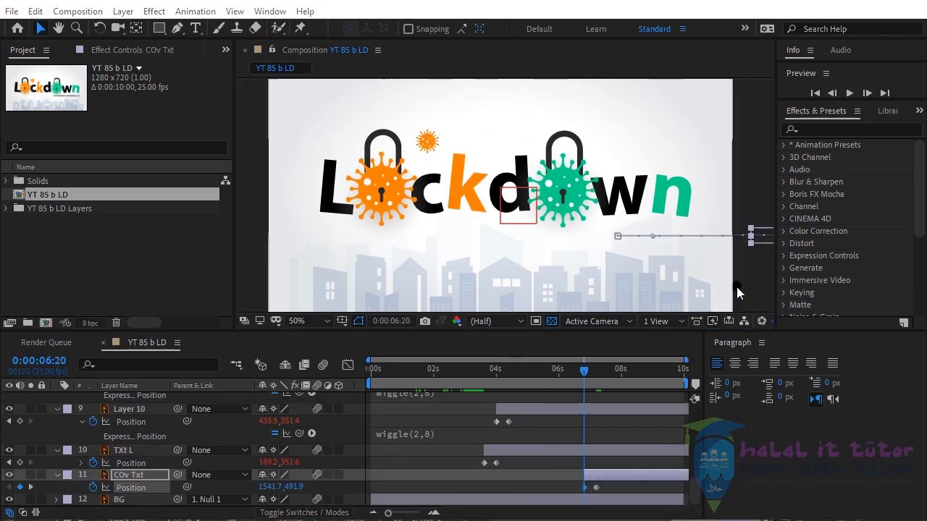
# Play the animation back from the start to preview the subtitle sliding in.
pyautogui.click(853, 93)
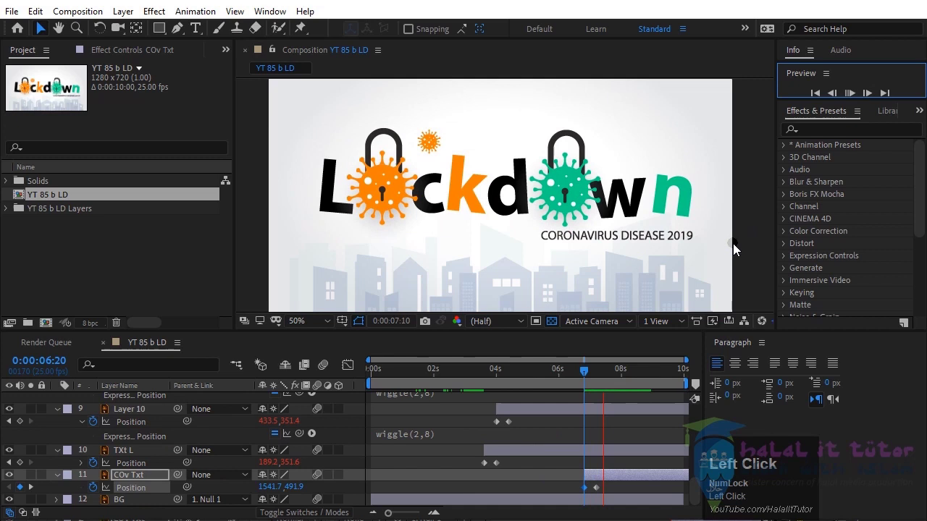
pyautogui.click(329, 362)
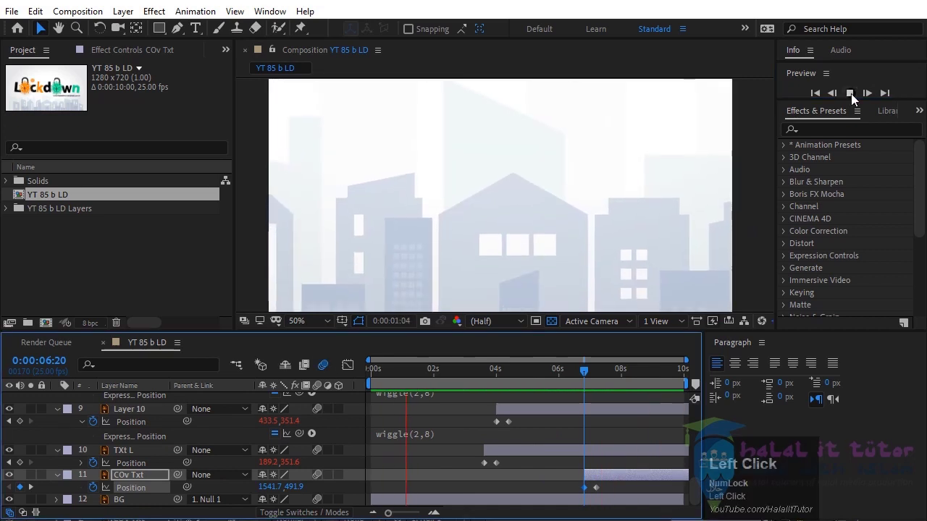